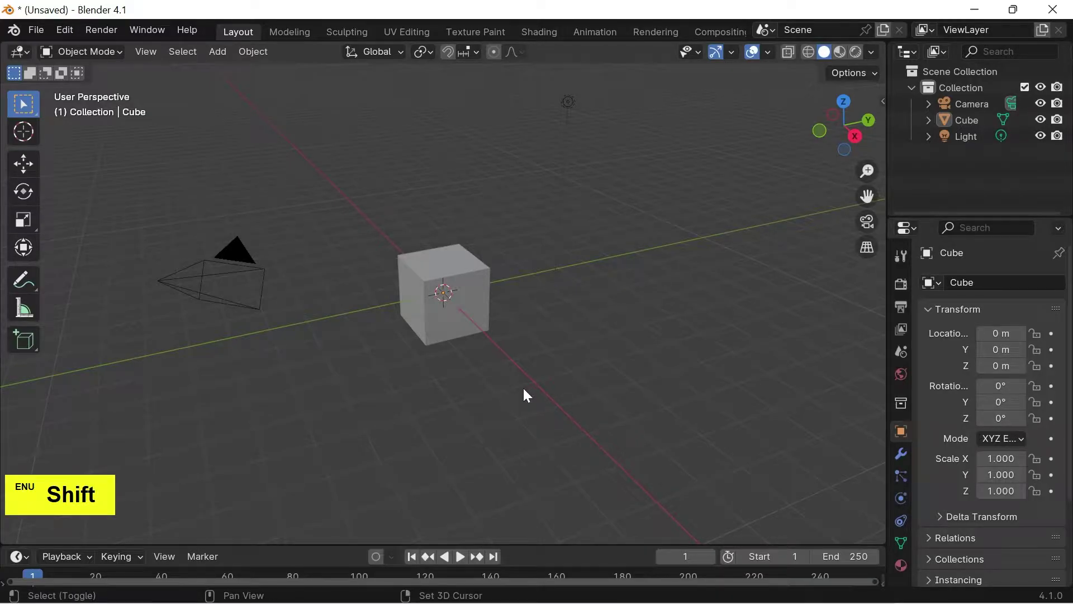
- Select the camera and the light together and delete them, leaving only the cube
{"action": "left_click", "coordinate": [256, 261]}
{"action": "left_click", "coordinate": [573, 108]}
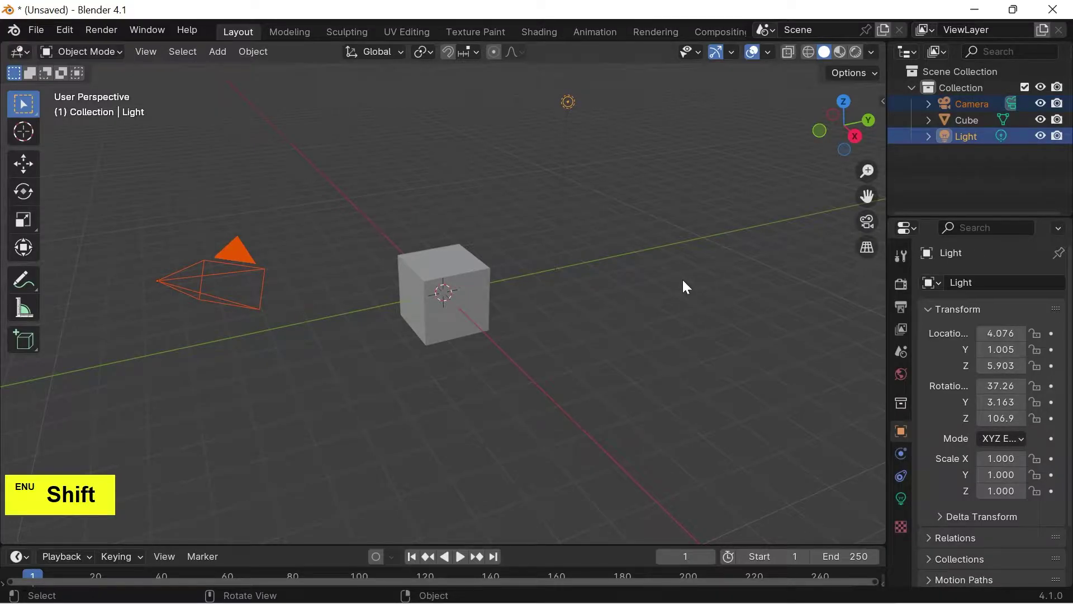
{"action": "key", "text": "Delete"}
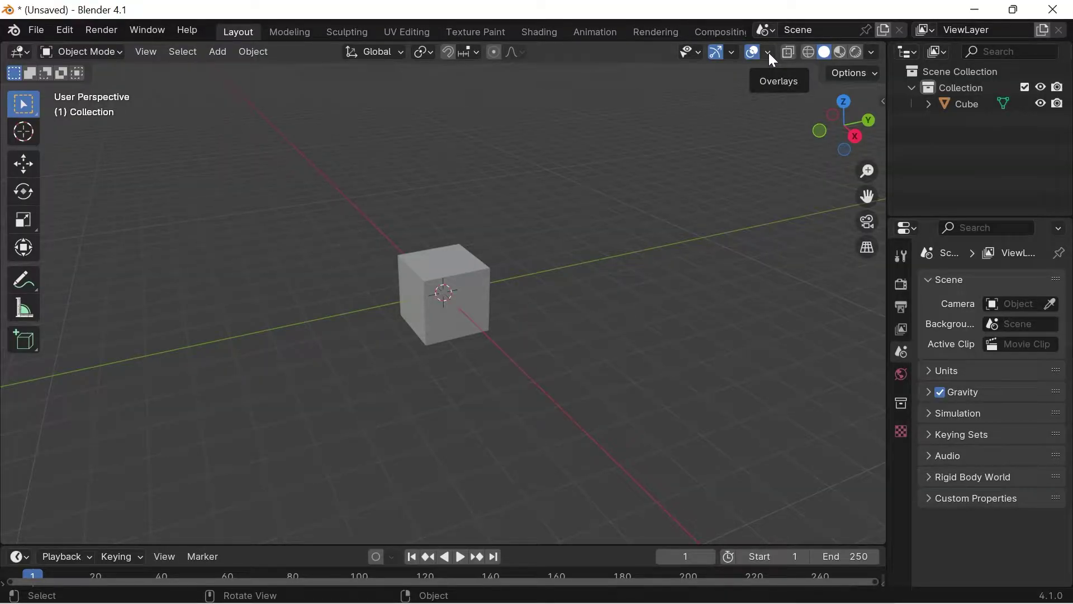
- Enable the Z axis guide in Viewport Overlays so the vertical axis line shows
{"action": "left_click", "coordinate": [773, 57]}
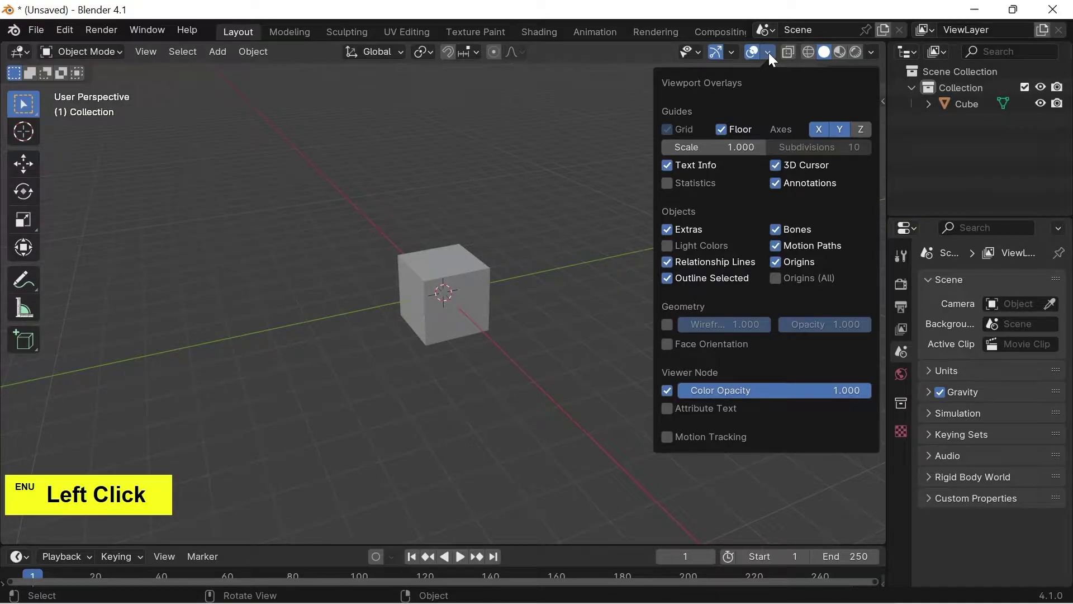
{"action": "left_click", "coordinate": [863, 139]}
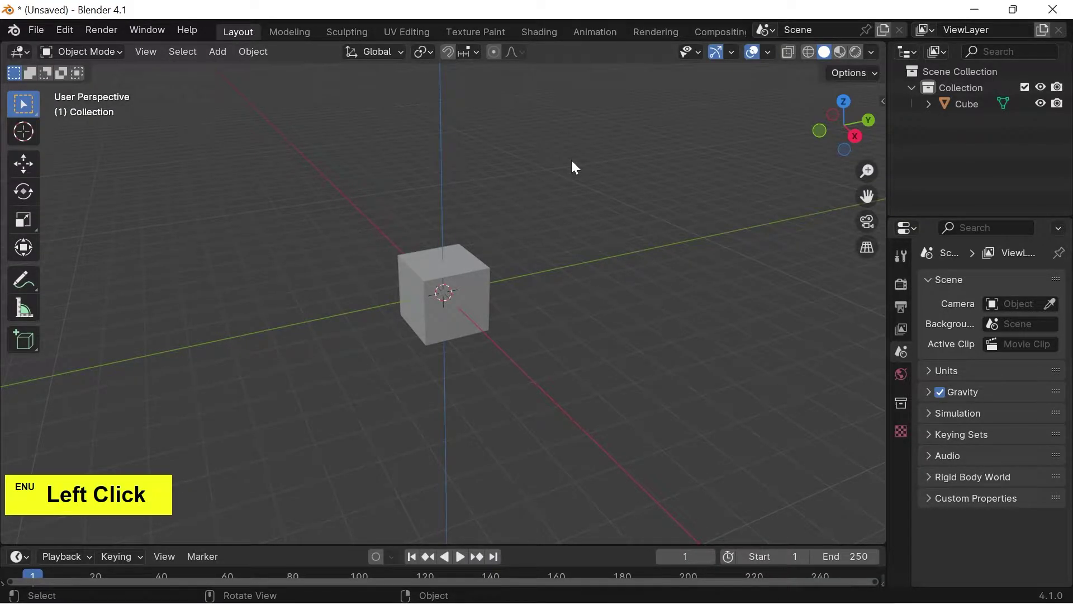
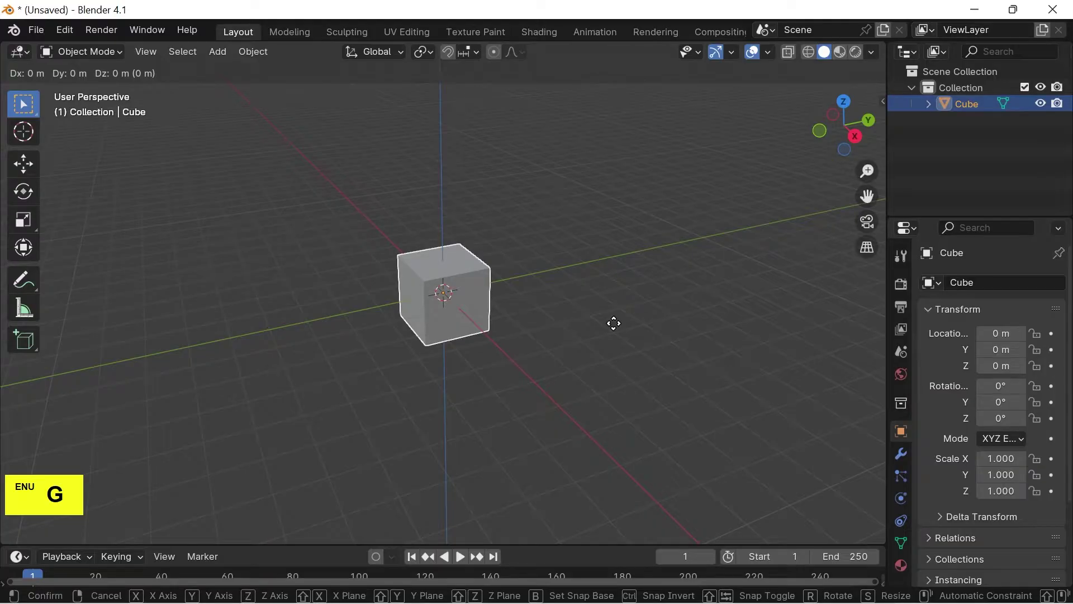
- Finish the X-constrained move at X = -5.237 m, confirm it and deselect the cube
{"action": "key", "text": "x"}
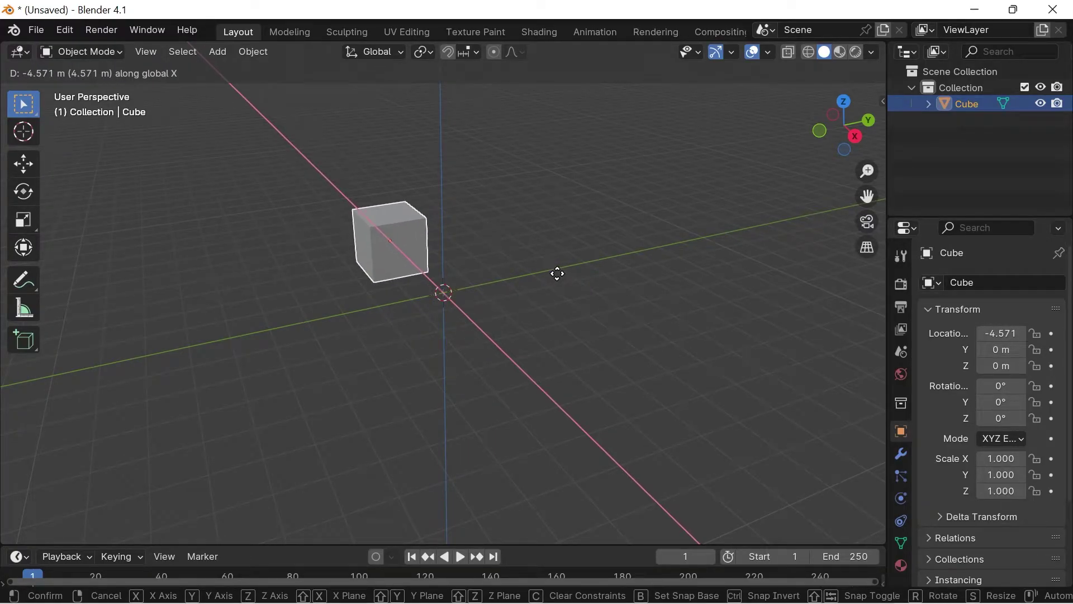
{"action": "left_click", "coordinate": [552, 276]}
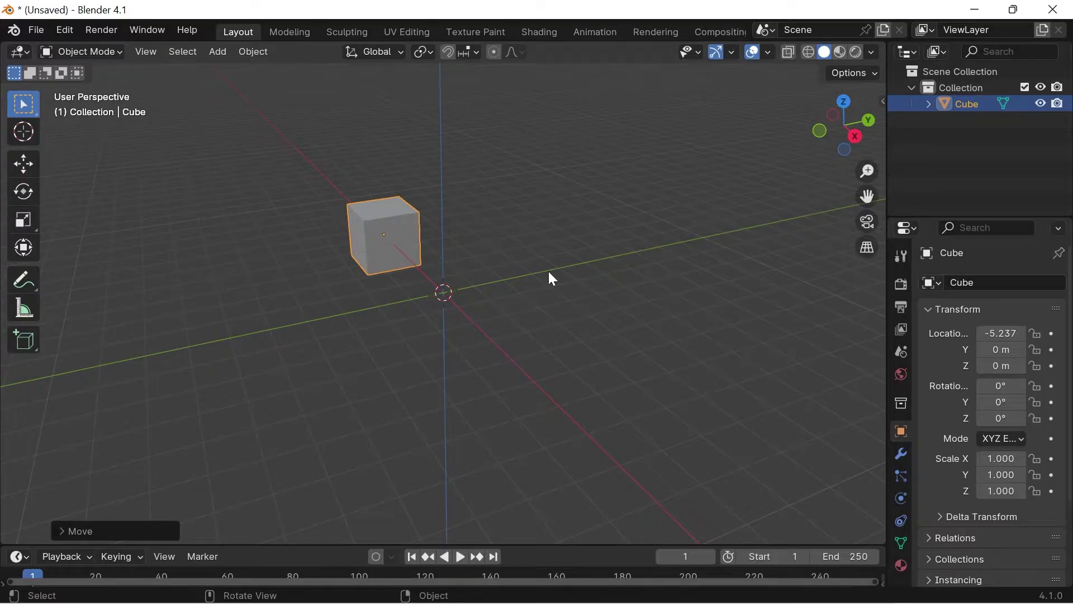
{"action": "left_click", "coordinate": [552, 276]}
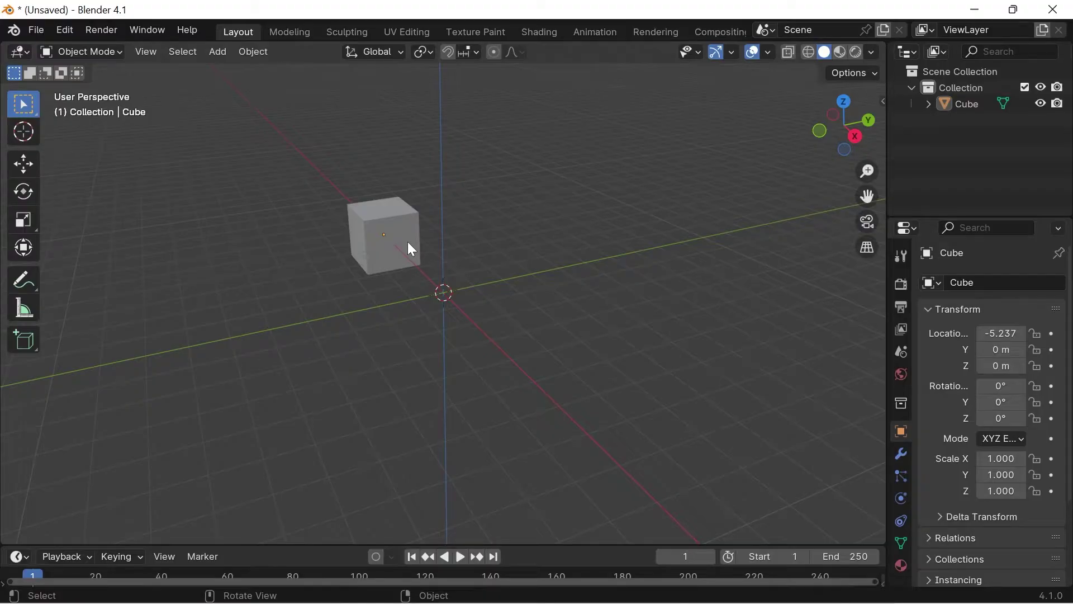
- Move the cube along Y to 4.068 m, then raise it along Z to 1.479 m
{"action": "left_click", "coordinate": [412, 247]}
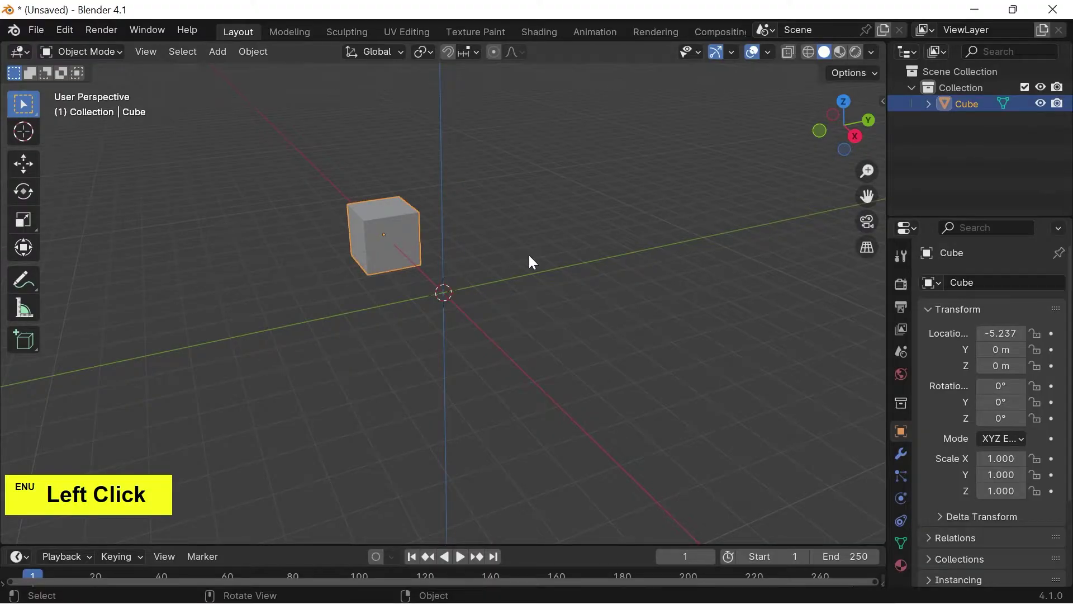
{"action": "key", "text": "g"}
{"action": "key", "text": "y"}
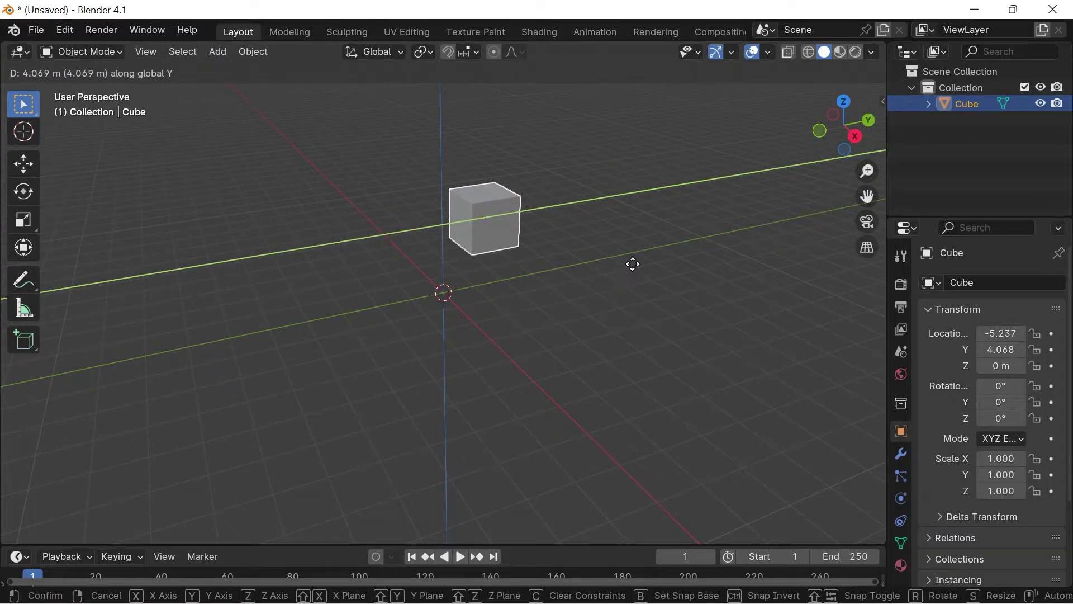
{"action": "left_click", "coordinate": [637, 269]}
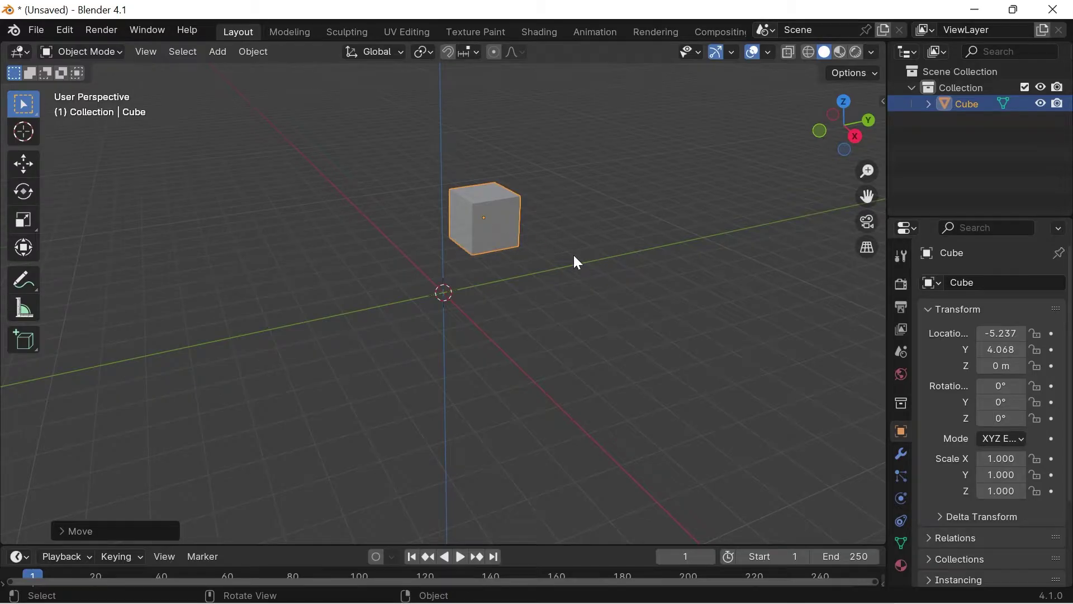
{"action": "key", "text": "g"}
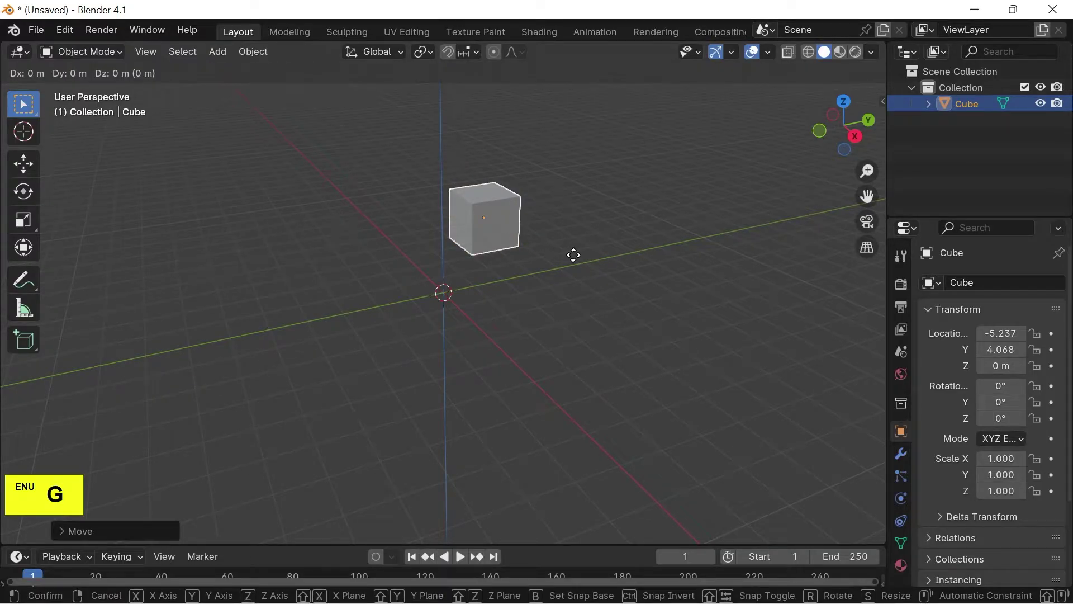
{"action": "key", "text": "z"}
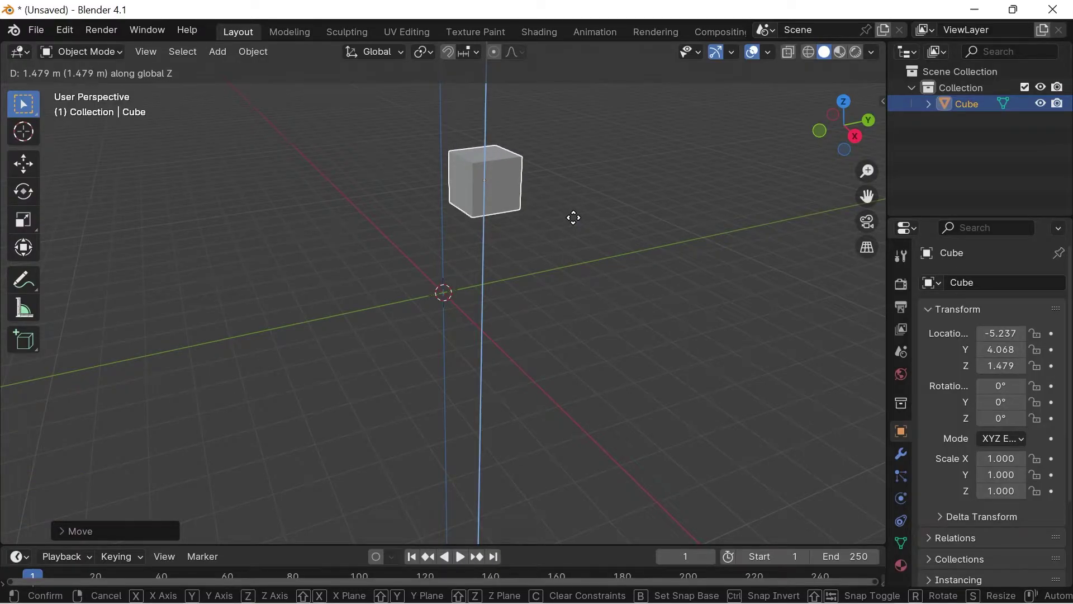
{"action": "left_click", "coordinate": [577, 222]}
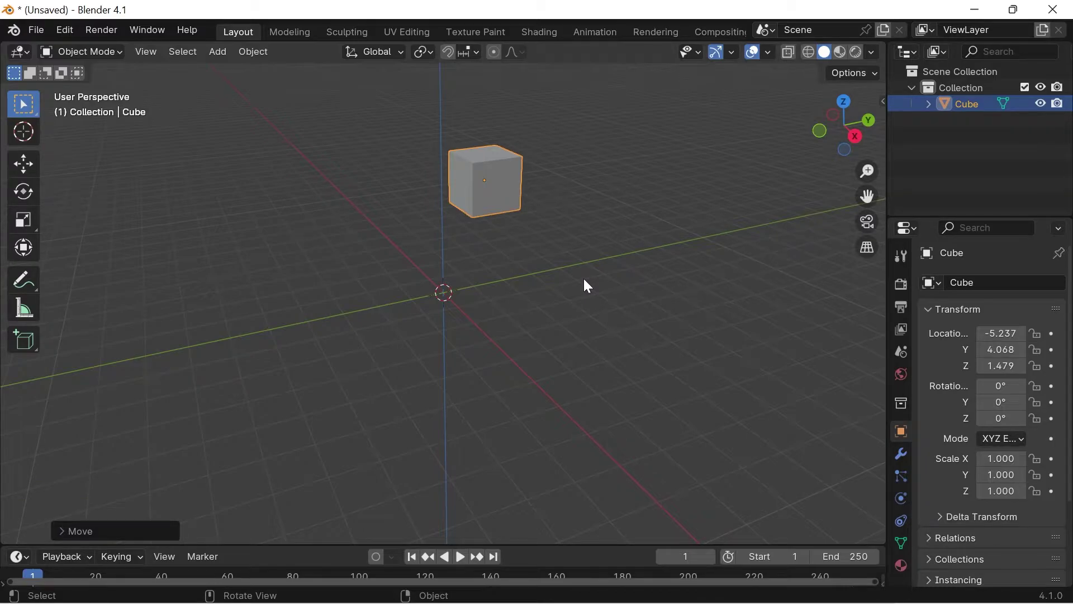
- Start a fresh General scene from File > New
{"action": "left_click", "coordinate": [42, 39]}
{"action": "double_click", "coordinate": [51, 51]}
{"action": "left_click", "coordinate": [234, 51]}
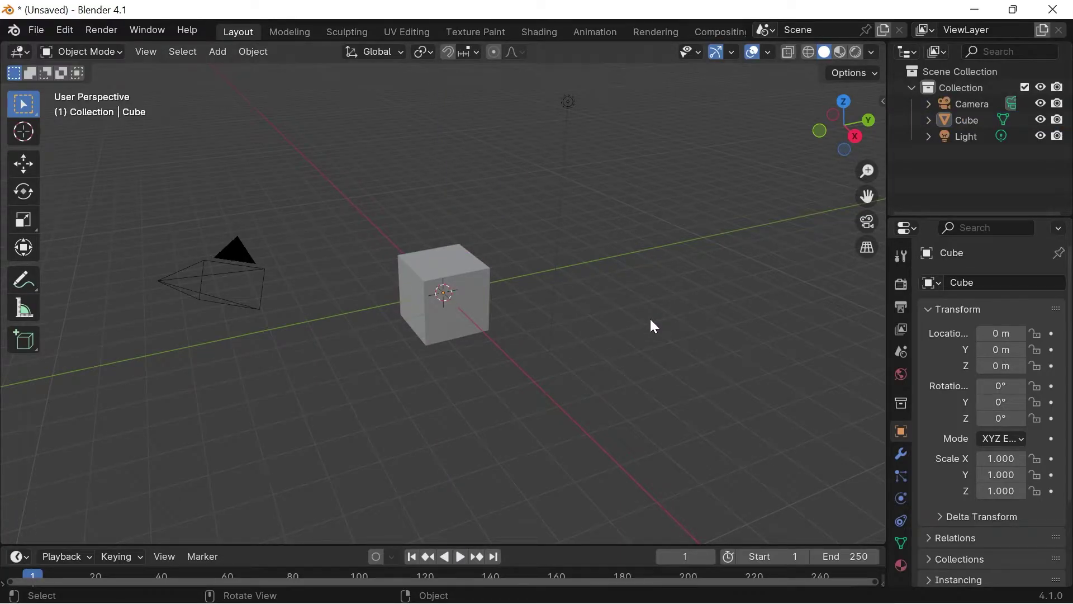
- Select the new scene's camera and light and switch to Front Orthographic view
{"action": "left_click", "coordinate": [239, 252]}
{"action": "left_click", "coordinate": [570, 106]}
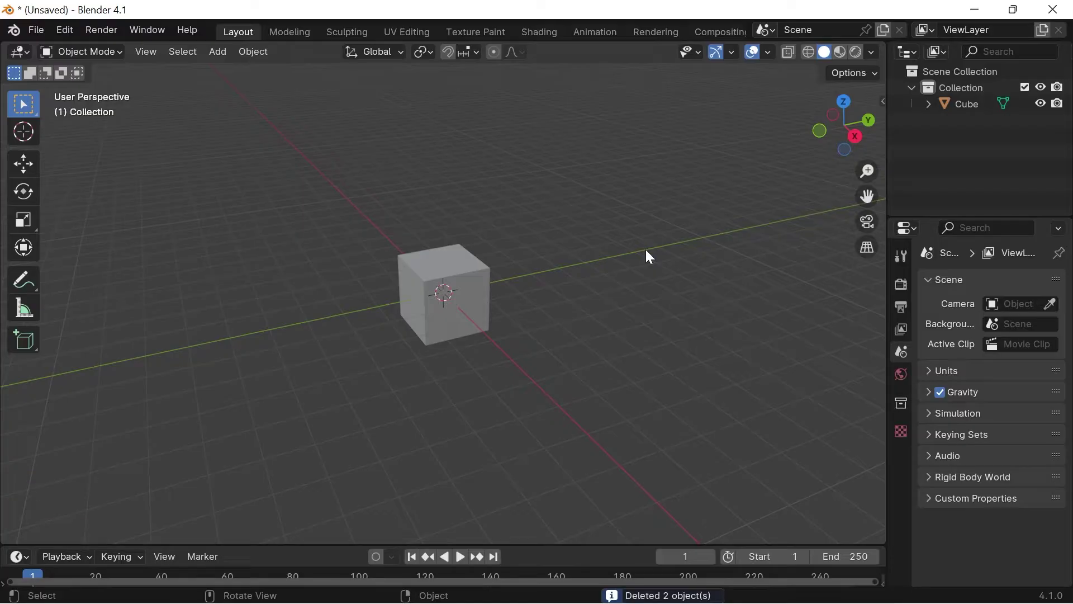
{"action": "key", "text": "1"}
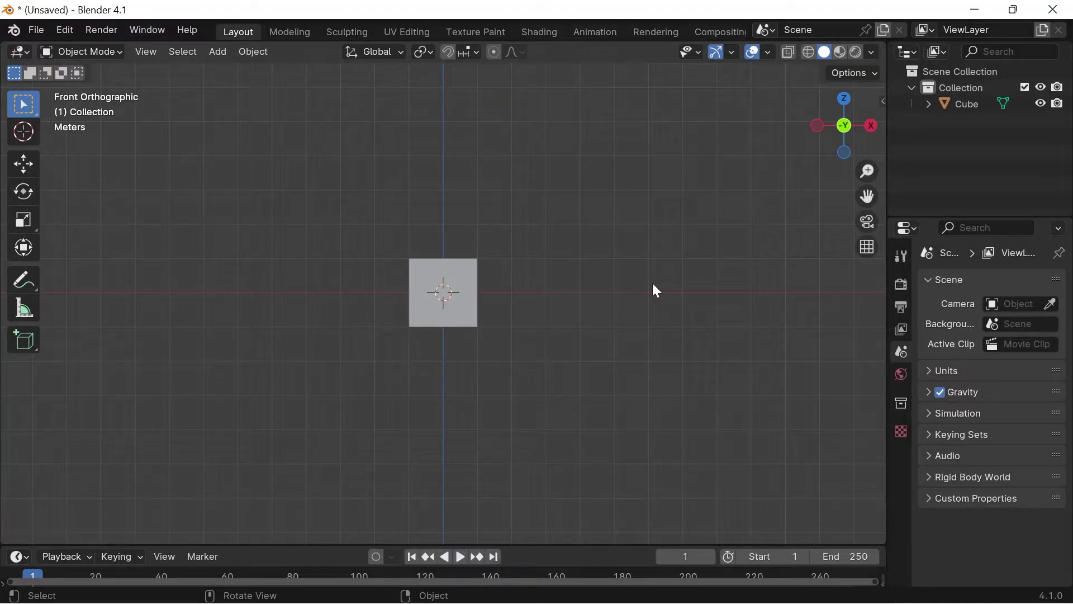
- Select the cube and move it exactly 1 m up along Z with a typed value
{"action": "left_click", "coordinate": [461, 321]}
{"action": "double_click", "coordinate": [461, 321]}
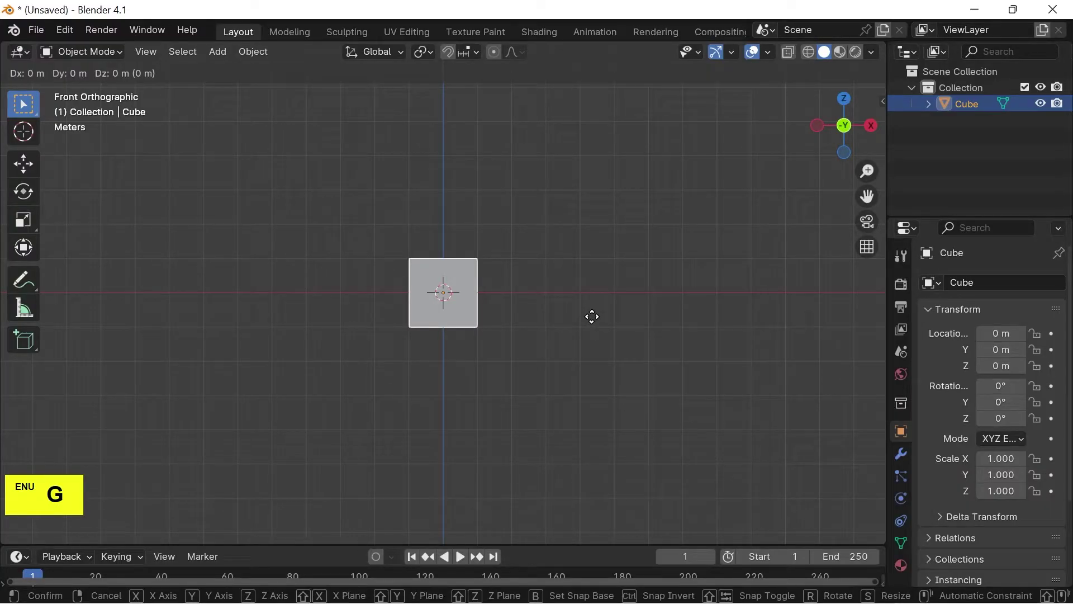
{"action": "key", "text": "g"}
{"action": "key", "text": "z"}
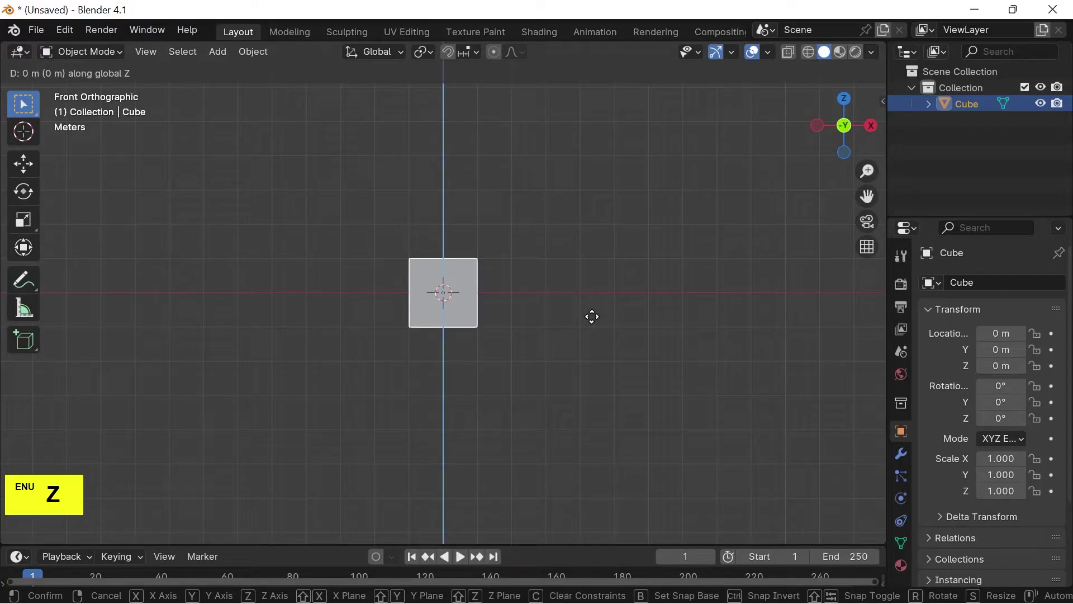
{"action": "key", "text": "1"}
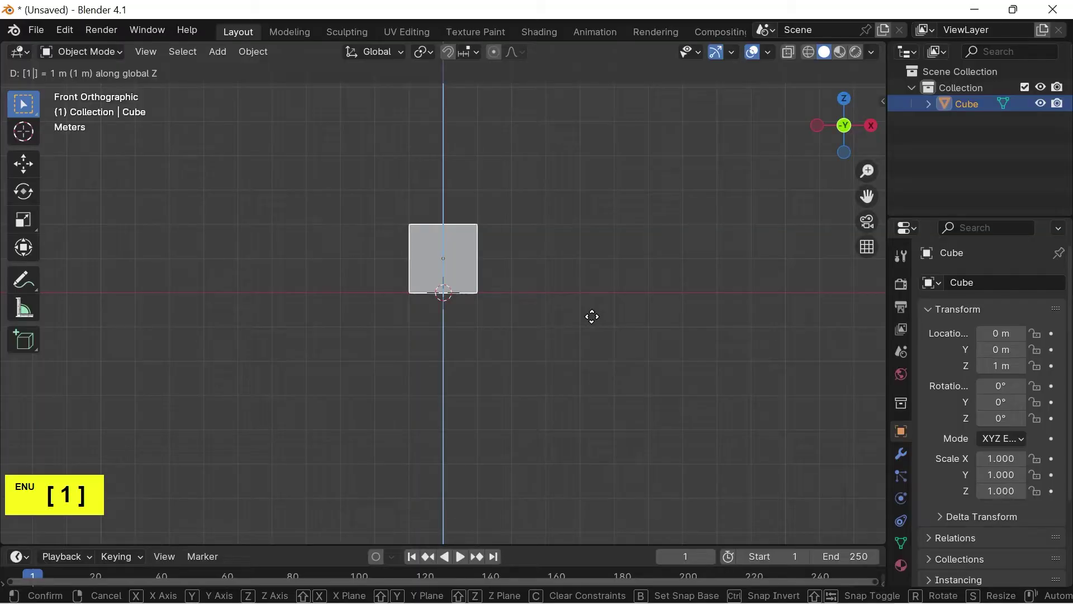
{"action": "key", "text": "Return"}
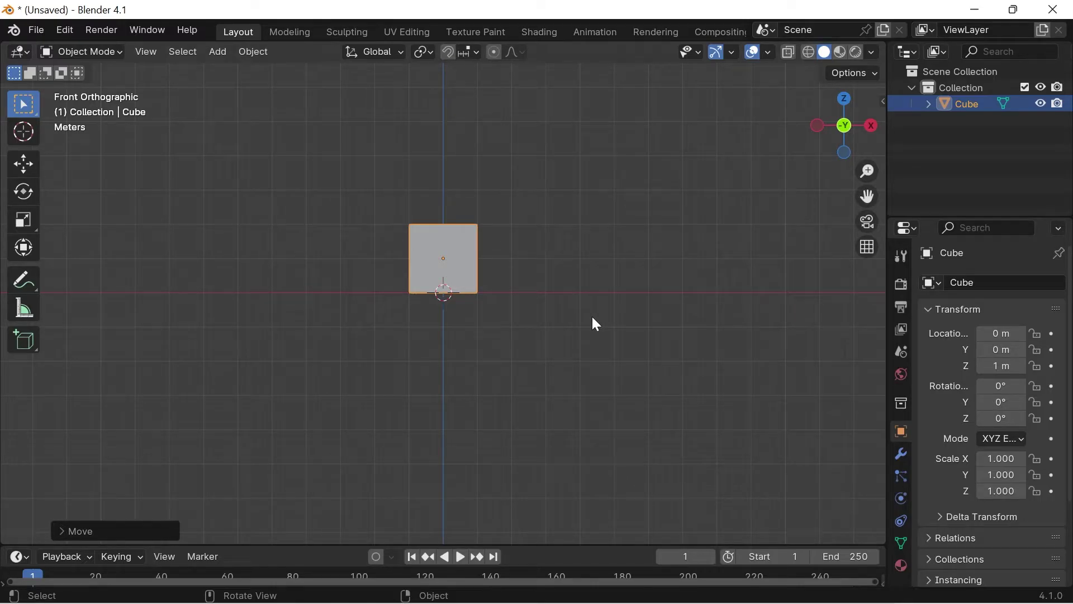
- Undo the upward move, then lower the cube exactly -1 m along Z
{"action": "key", "text": "ctrl+z"}
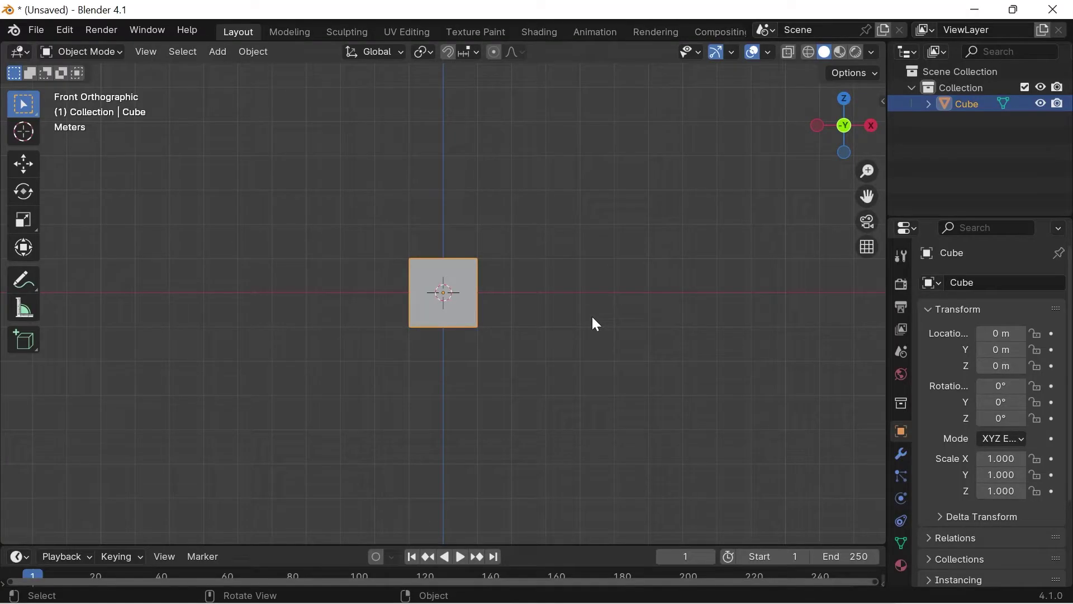
{"action": "key", "text": "g"}
{"action": "key", "text": "z"}
{"action": "key", "text": "-"}
{"action": "key", "text": "1"}
{"action": "key", "text": "Return"}
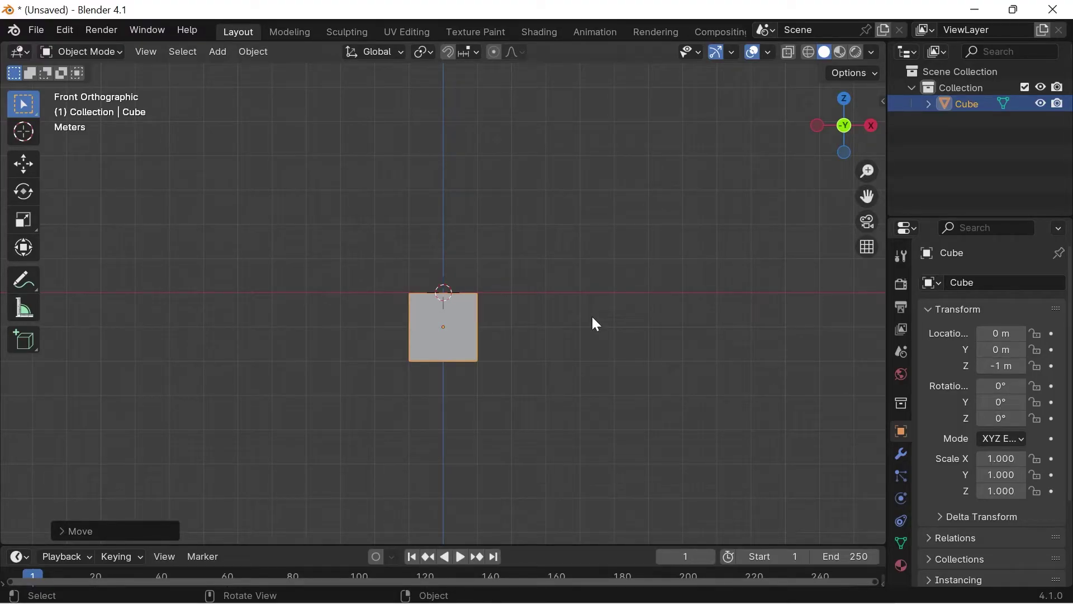
- Move the cube 1 m along X and 1 m along Y, reaching (1, 1, -1) m
{"action": "key", "text": "g"}
{"action": "key", "text": "x"}
{"action": "key", "text": "1"}
{"action": "key", "text": "Return"}
{"action": "left_click", "coordinate": [535, 258]}
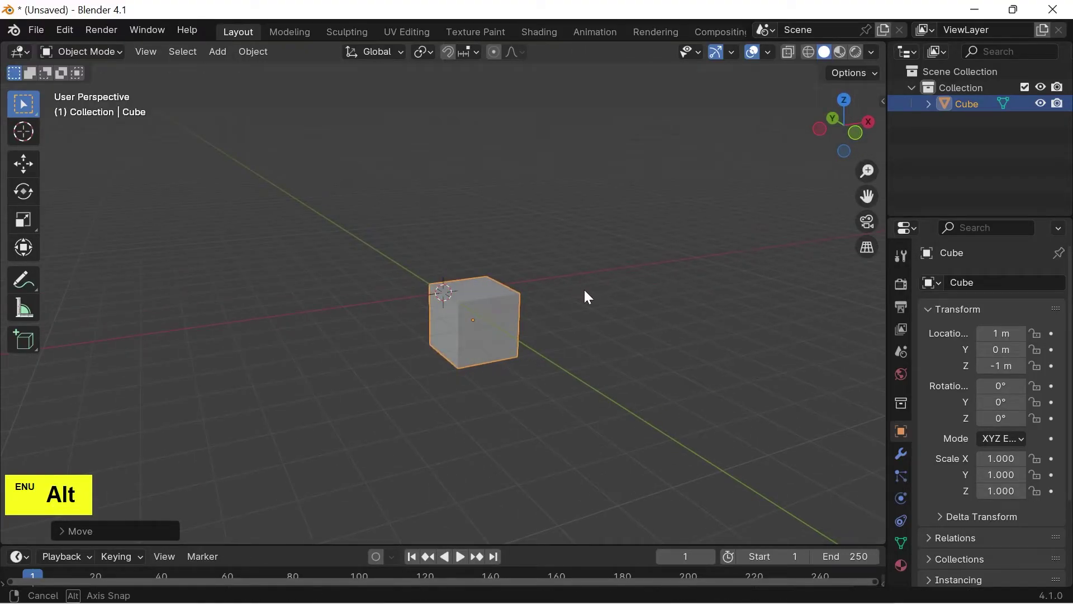
{"action": "key", "text": "y"}
{"action": "key", "text": "1"}
{"action": "key", "text": "Return"}
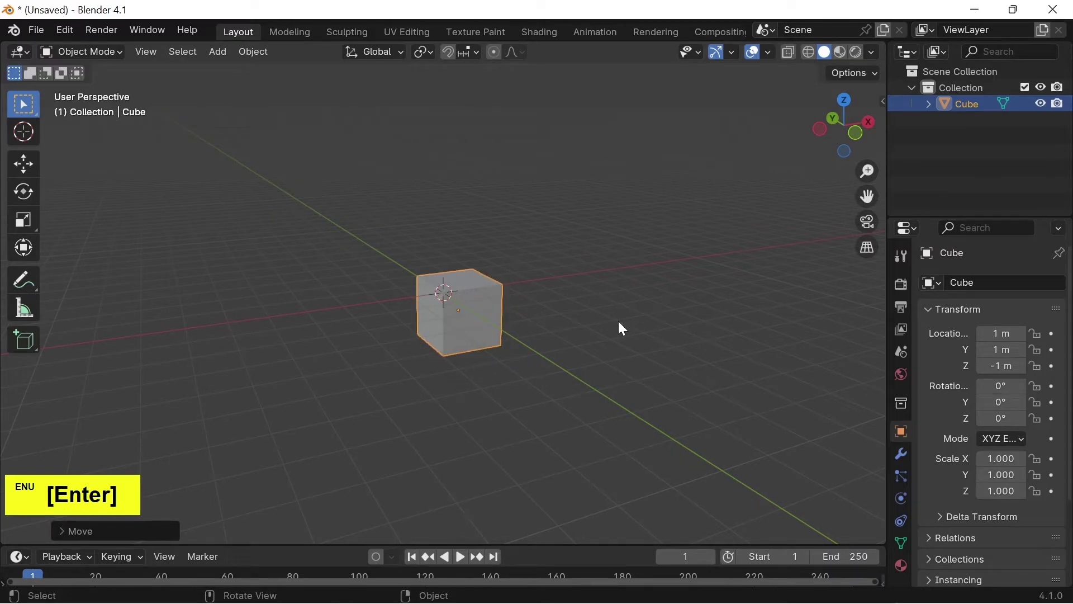
- Undo the recent moves so the cube returns to the world origin, then reselect it
{"action": "left_click", "coordinate": [622, 326]}
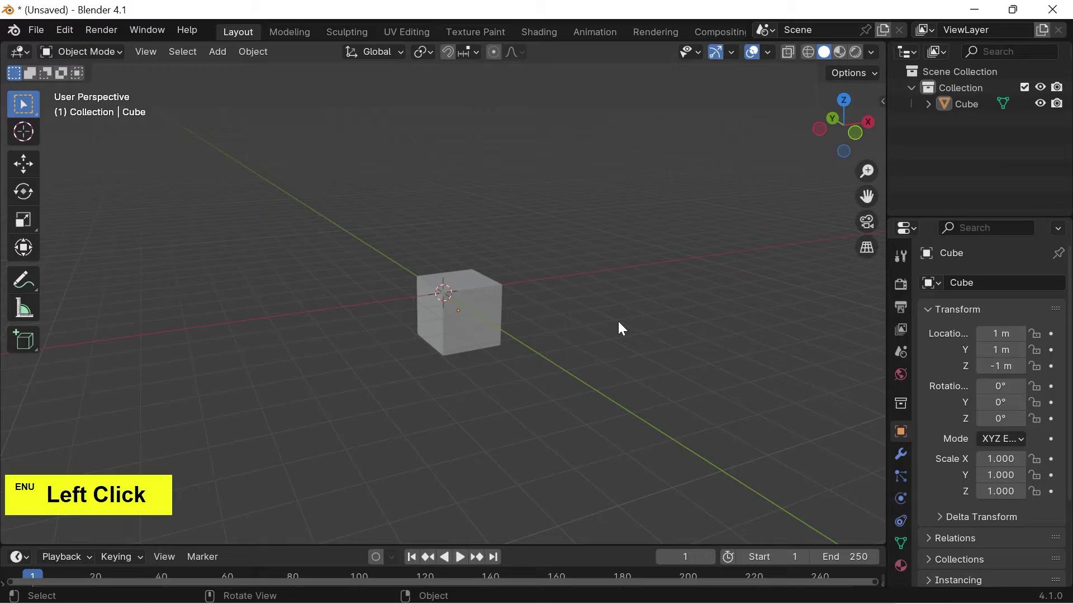
{"action": "key", "text": "ctrl+z"}
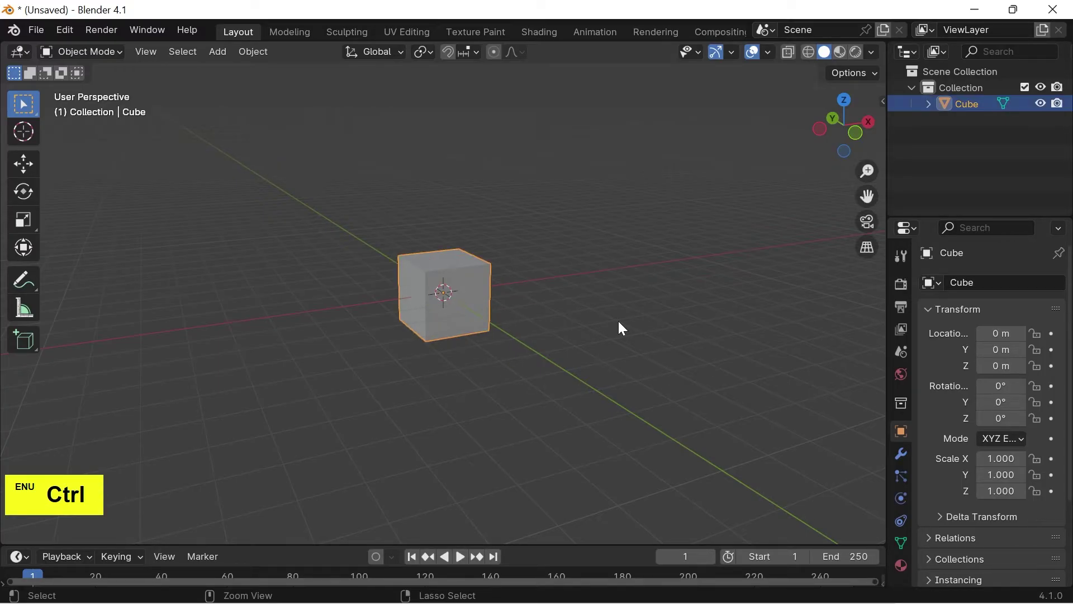
{"action": "key", "text": "ctrl+z"}
{"action": "left_click", "coordinate": [622, 326]}
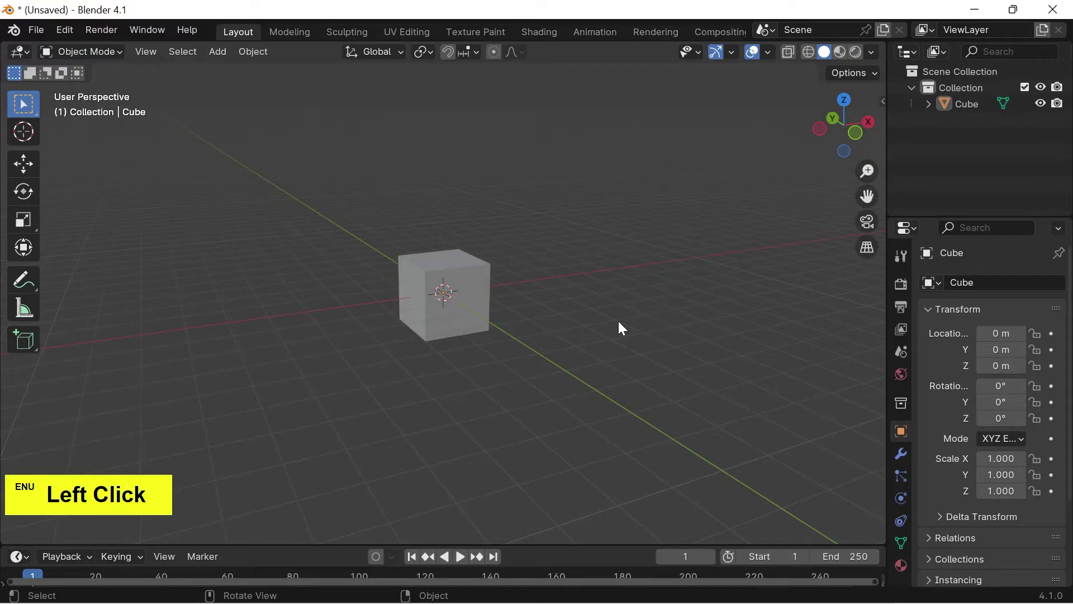
{"action": "left_click", "coordinate": [484, 309]}
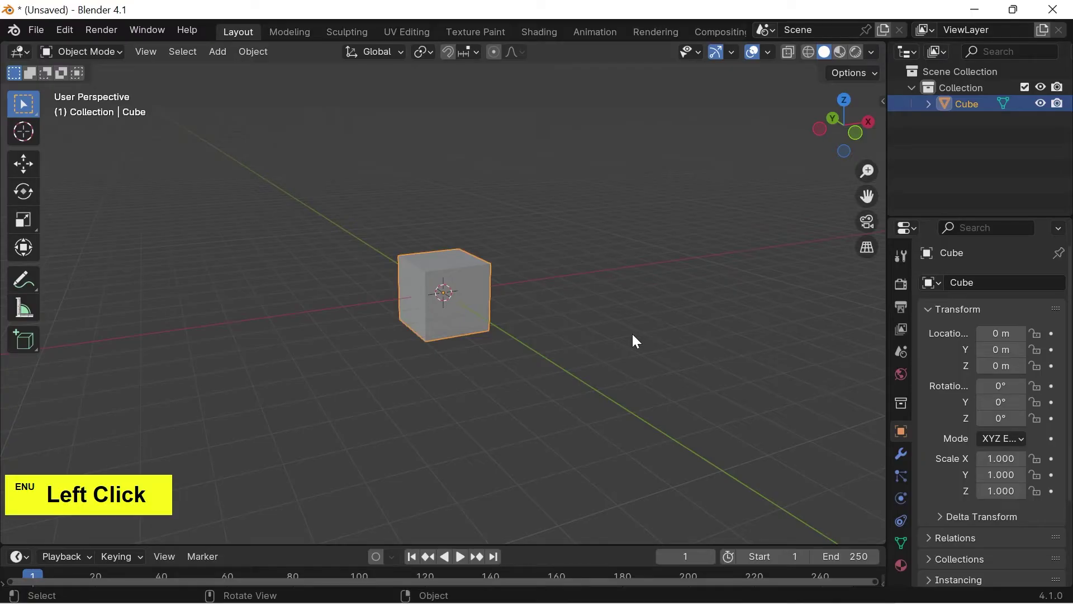
- Move the cube exactly 10 m along X, then undo to bring it back to the origin
{"action": "key", "text": "x"}
{"action": "key", "text": "1"}
{"action": "key", "text": "0"}
{"action": "key", "text": "Return"}
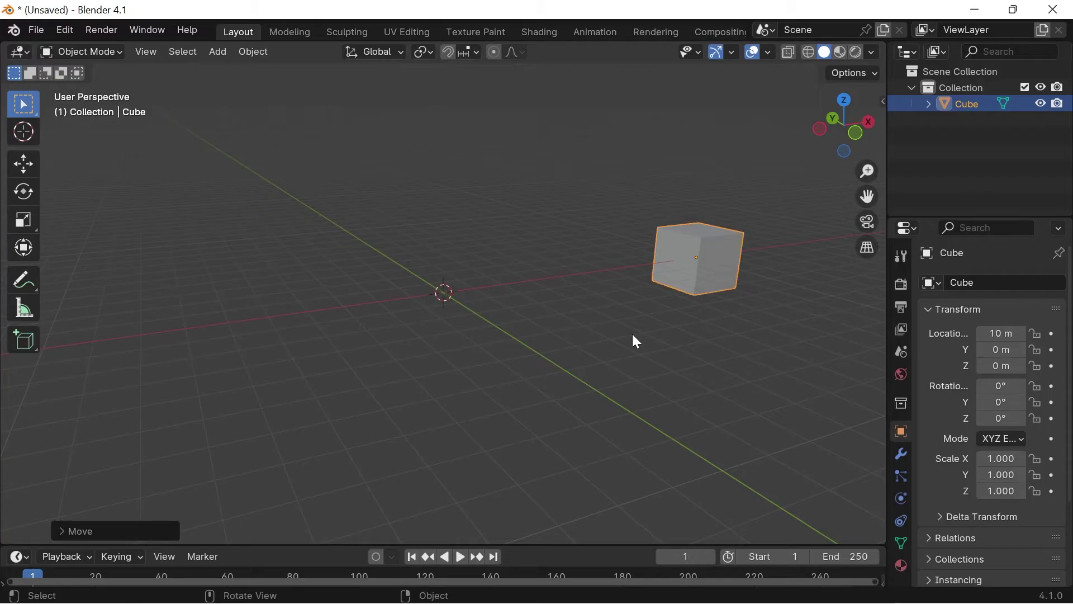
{"action": "key", "text": "ctrl+z"}
{"action": "left_click", "coordinate": [636, 339]}
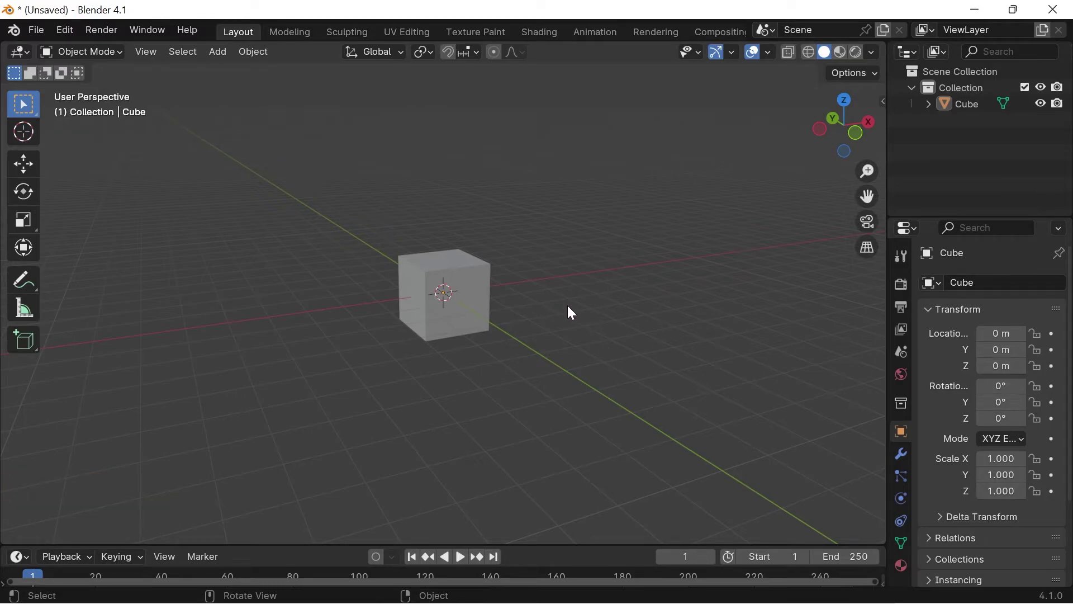
- Enlarge the cube to about 1.867 scale, then undo back to scale 1 and reselect it
{"action": "left_click", "coordinate": [473, 310]}
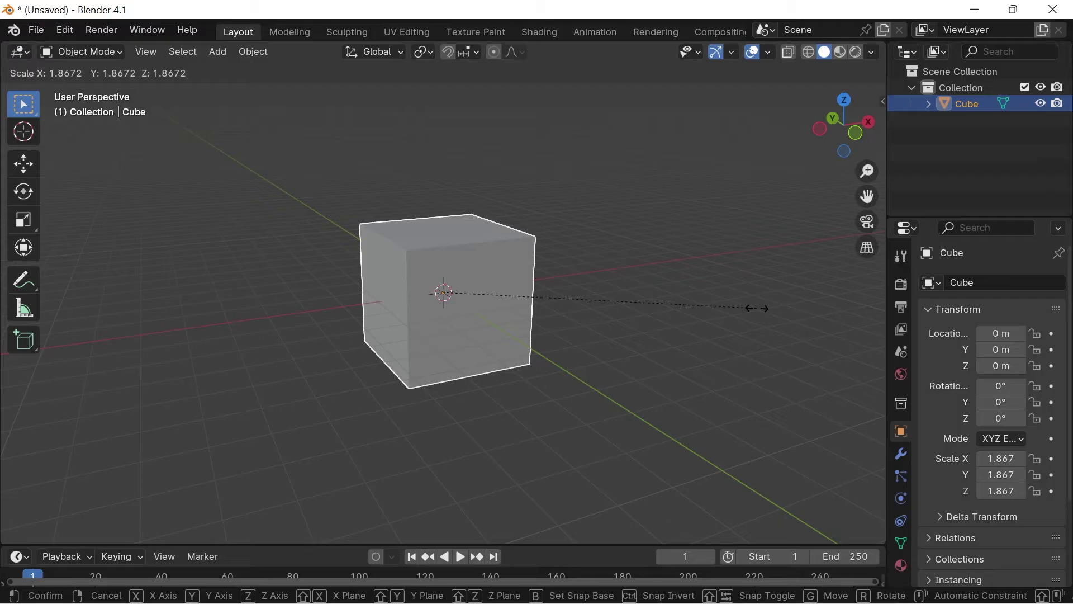
{"action": "left_click", "coordinate": [760, 313]}
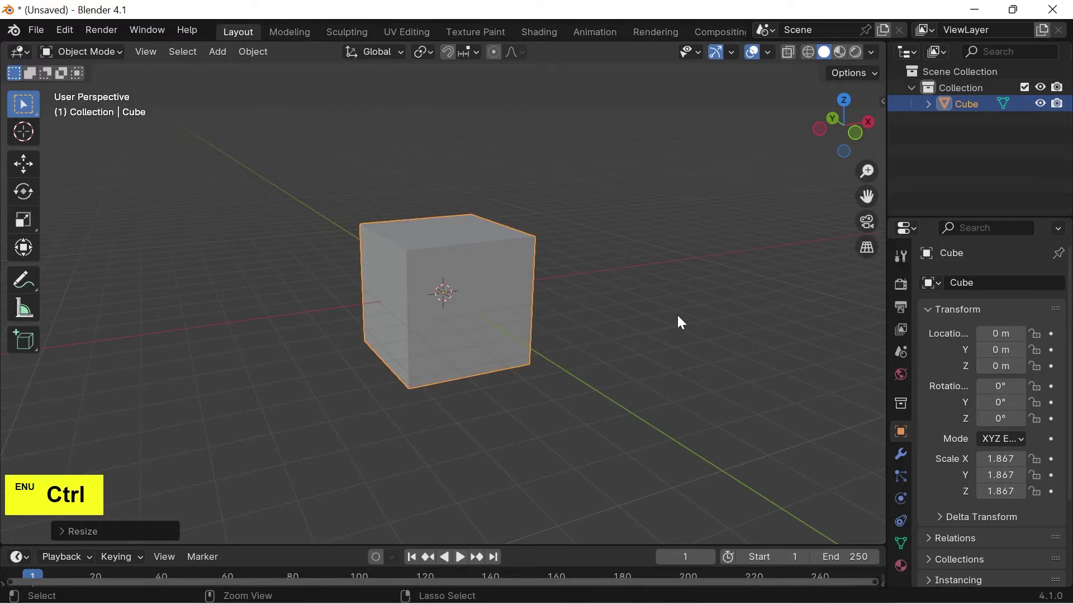
{"action": "key", "text": "ctrl+z"}
{"action": "left_click", "coordinate": [681, 319]}
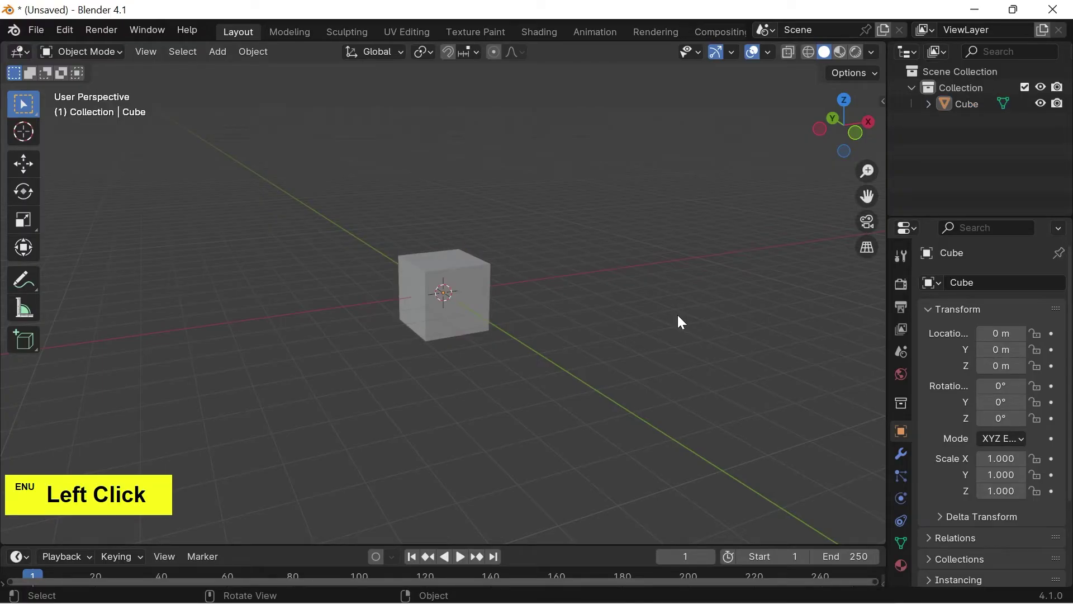
{"action": "left_click", "coordinate": [511, 379]}
{"action": "left_click", "coordinate": [551, 383]}
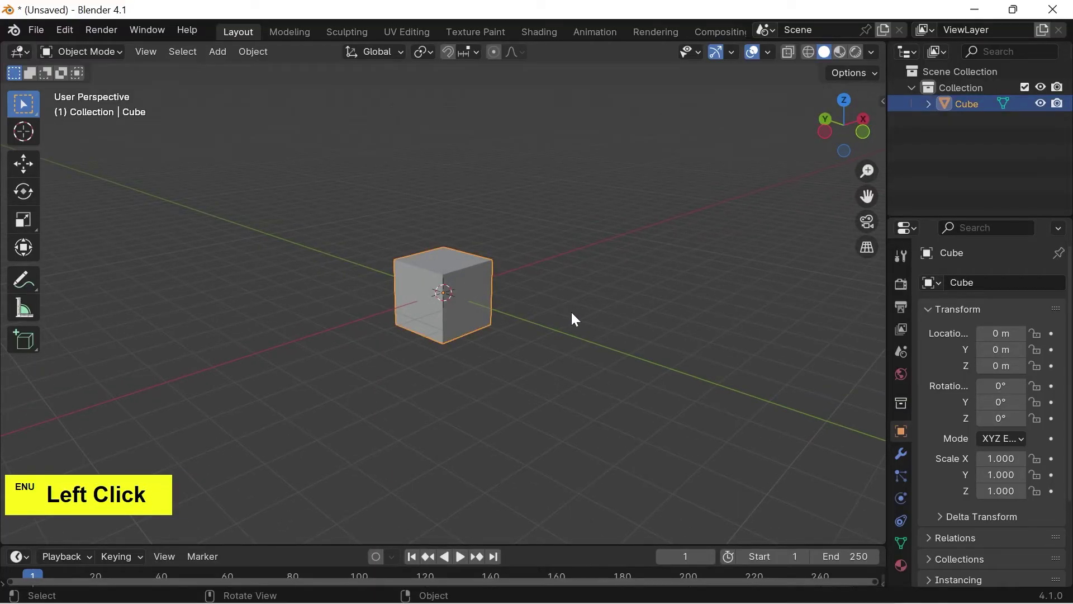
{"action": "key", "text": "s"}
{"action": "key", "text": "y"}
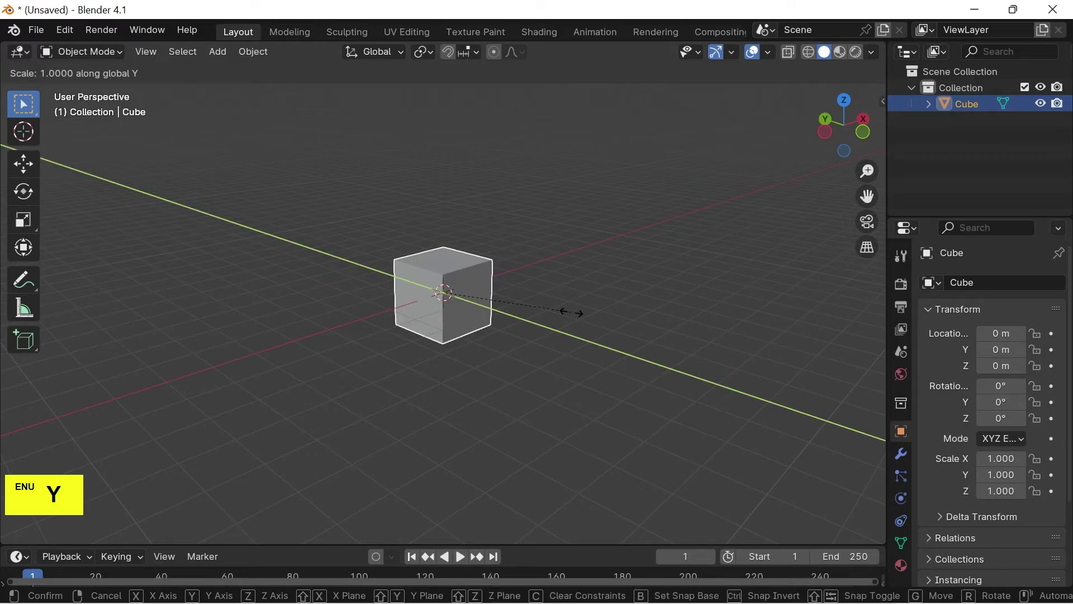
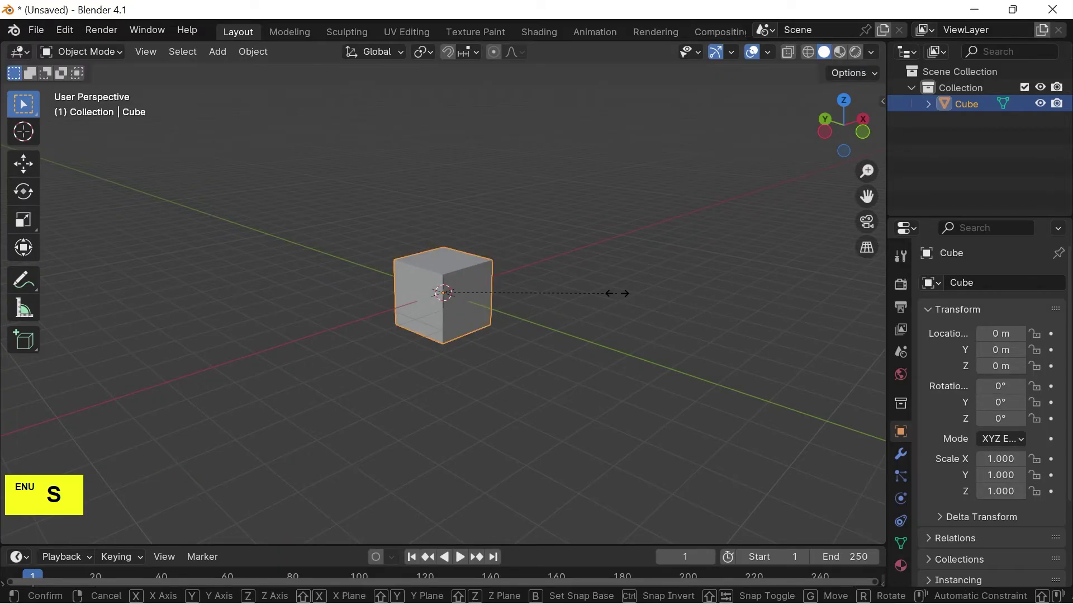
{"action": "key", "text": "z"}
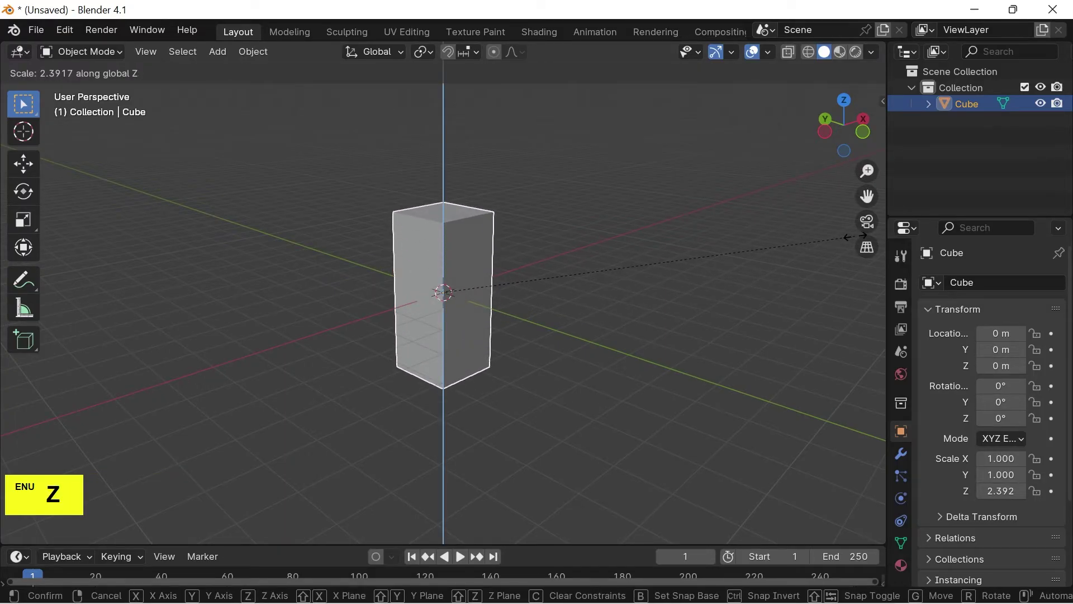
{"action": "right_click", "coordinate": [751, 247]}
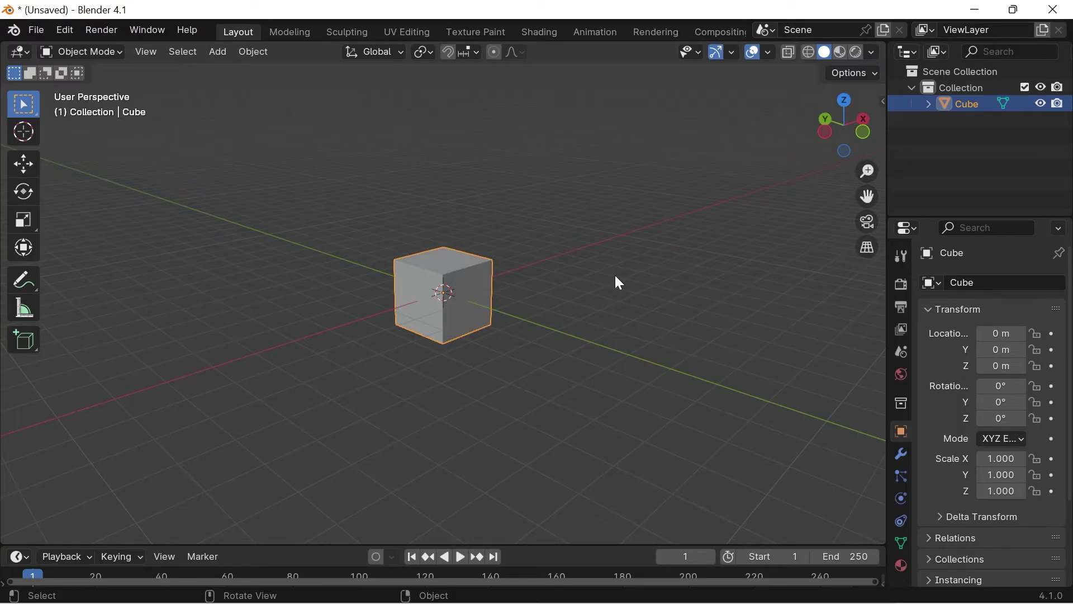
- Scale the cube uniformly by exactly 2, then undo back to scale 1 and deselect it
{"action": "left_click", "coordinate": [619, 280]}
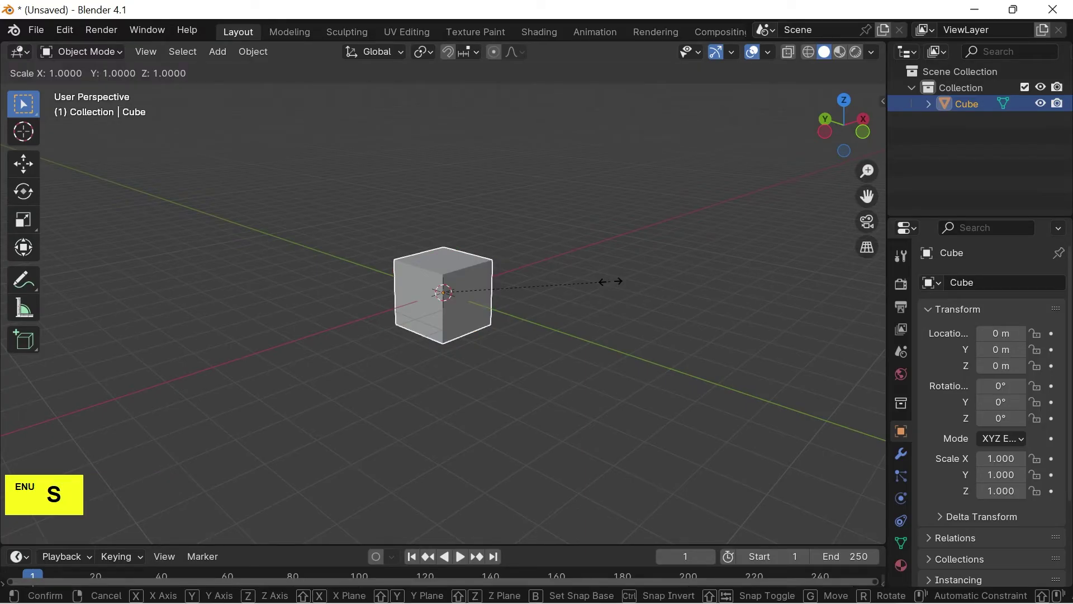
{"action": "key", "text": "2"}
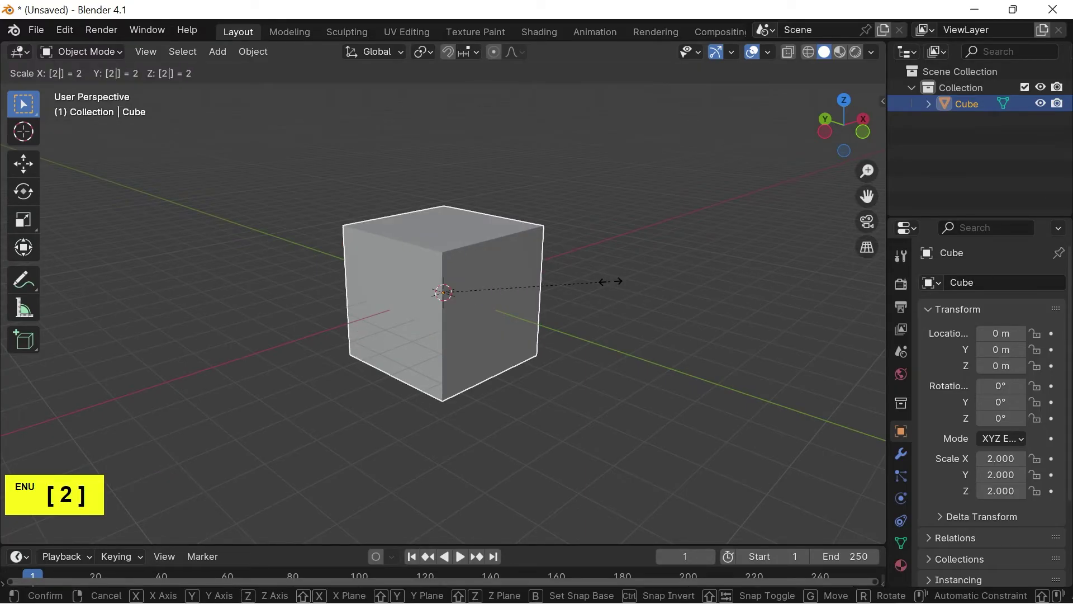
{"action": "key", "text": "Return"}
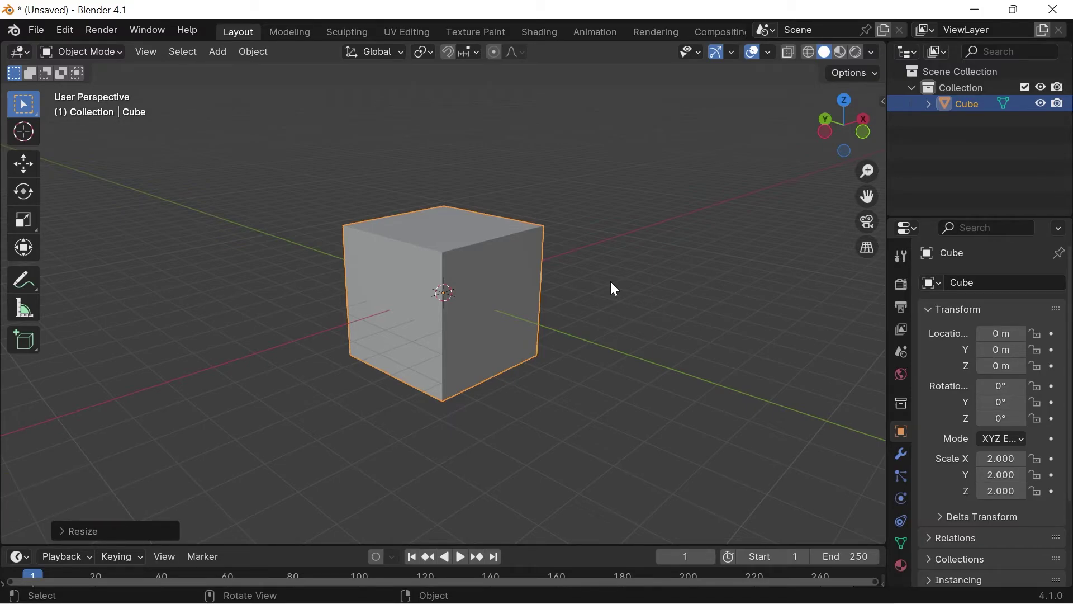
{"action": "key", "text": "ctrl+z"}
{"action": "left_click", "coordinate": [608, 291]}
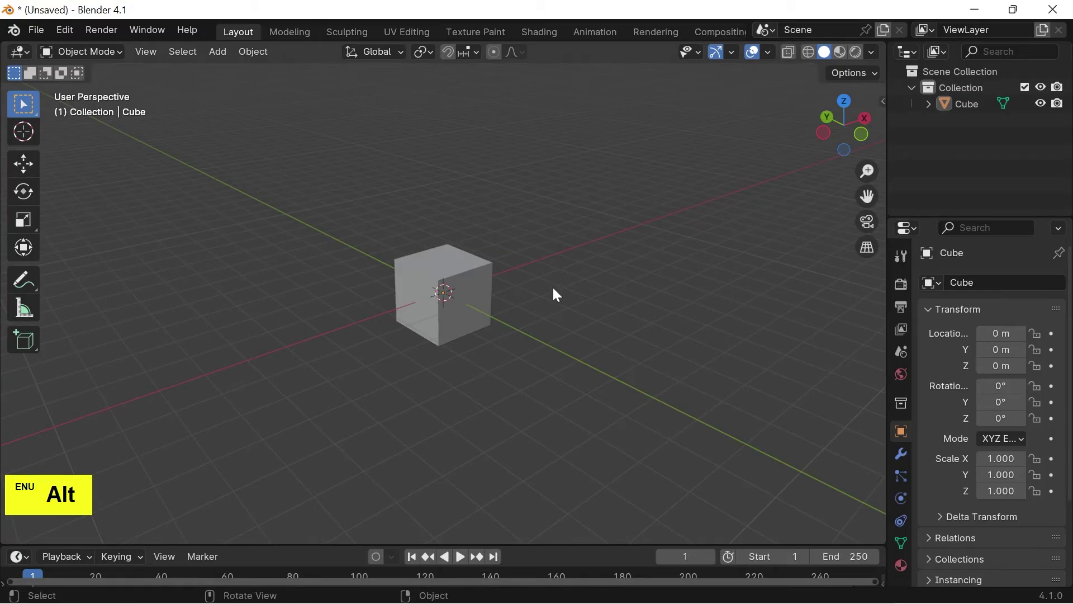
- Tumble the cube with trackball rotation, then cancel to restore its original orientation
{"action": "left_click", "coordinate": [457, 280]}
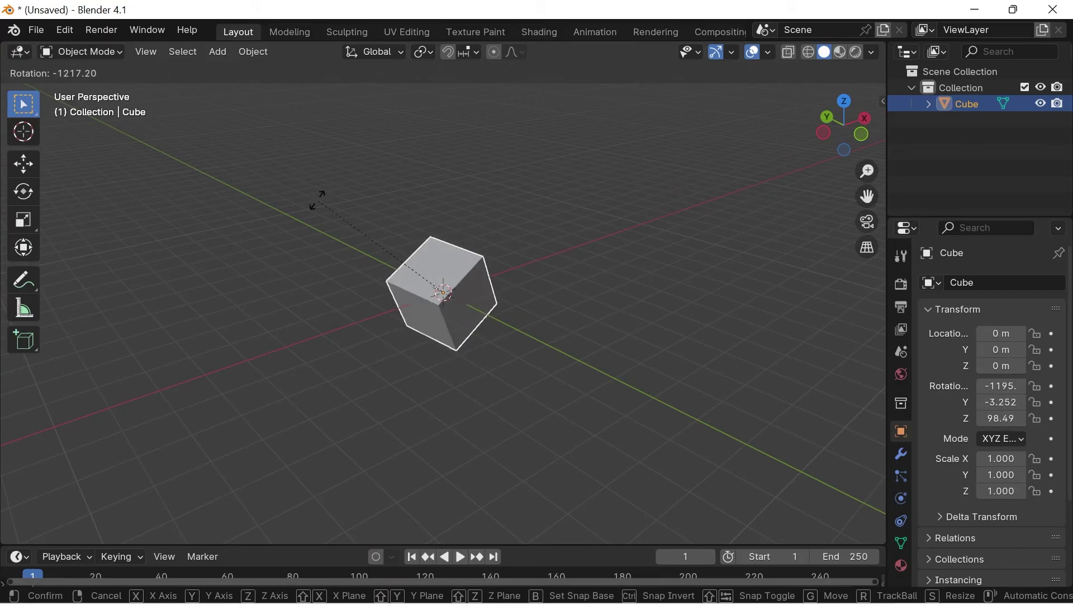
{"action": "right_click", "coordinate": [554, 229]}
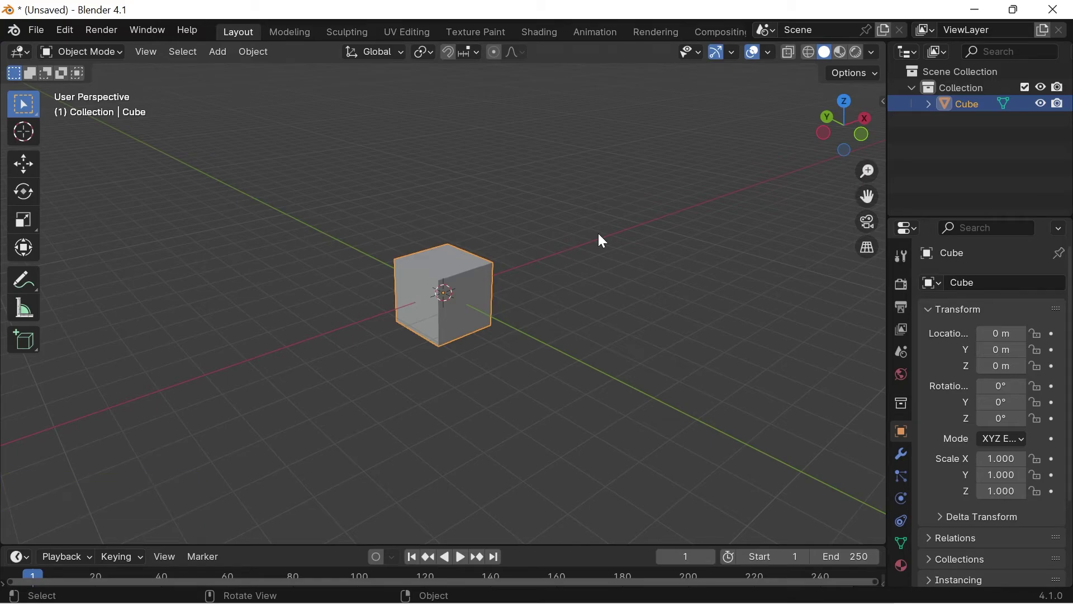
- Rotate the cube constrained to X, switch to Y, and confirm at about -1854° around global Y
{"action": "key", "text": "r"}
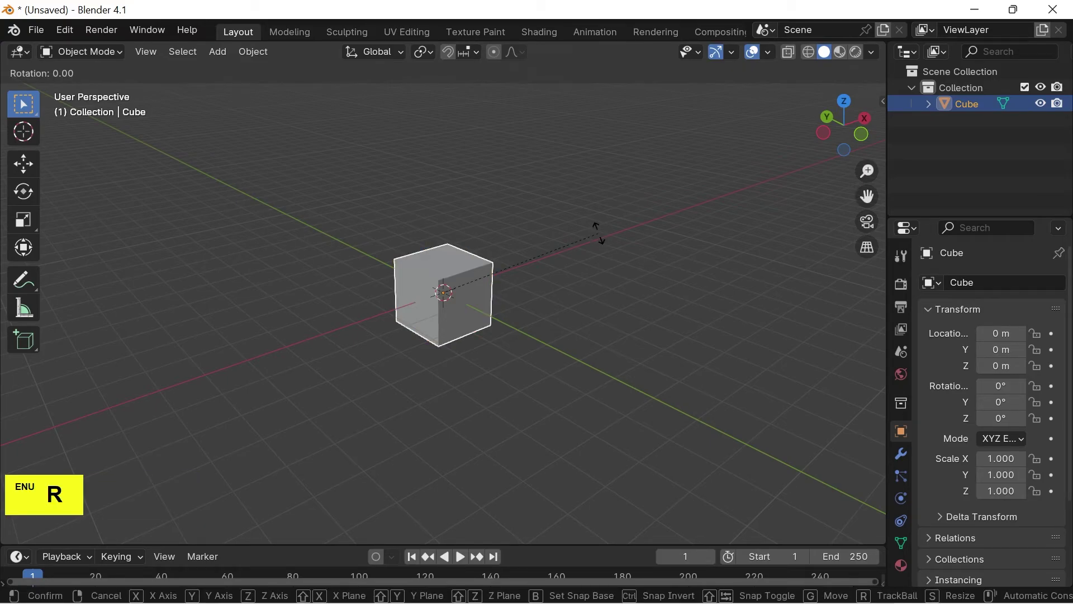
{"action": "key", "text": "x"}
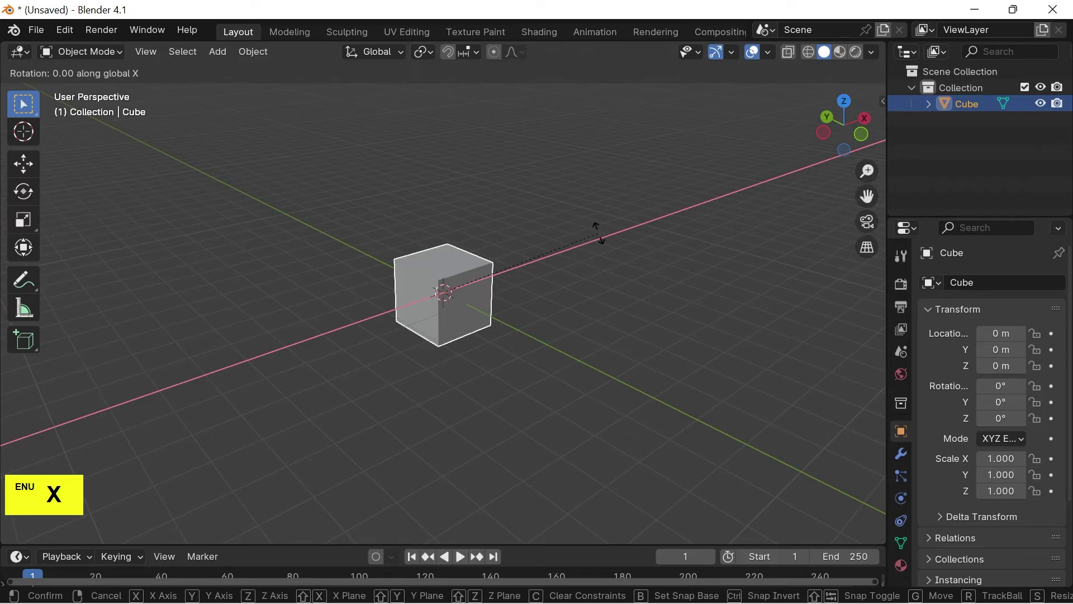
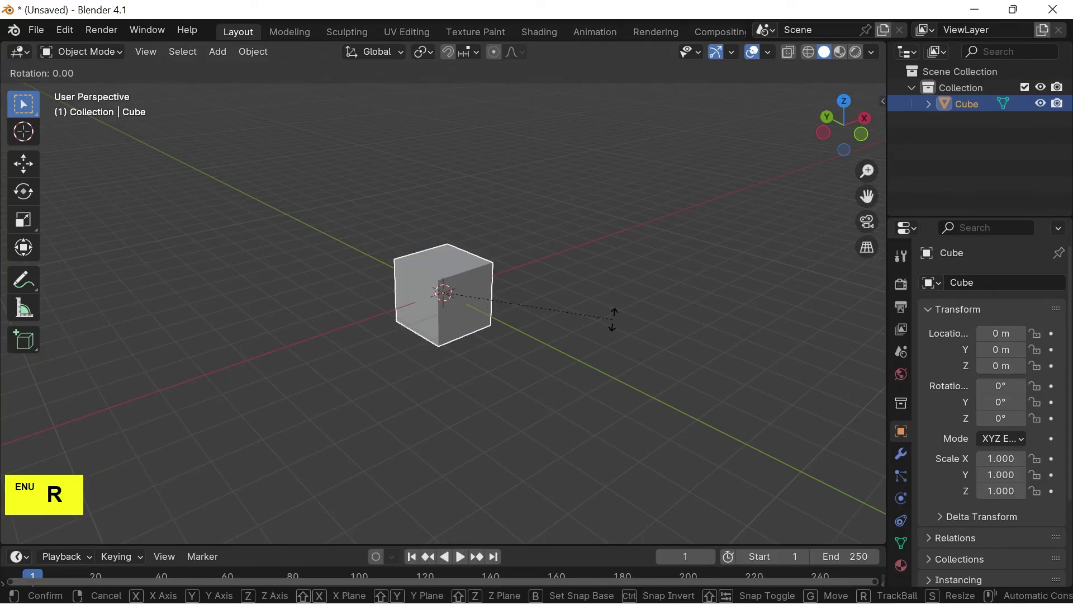
{"action": "key", "text": "y"}
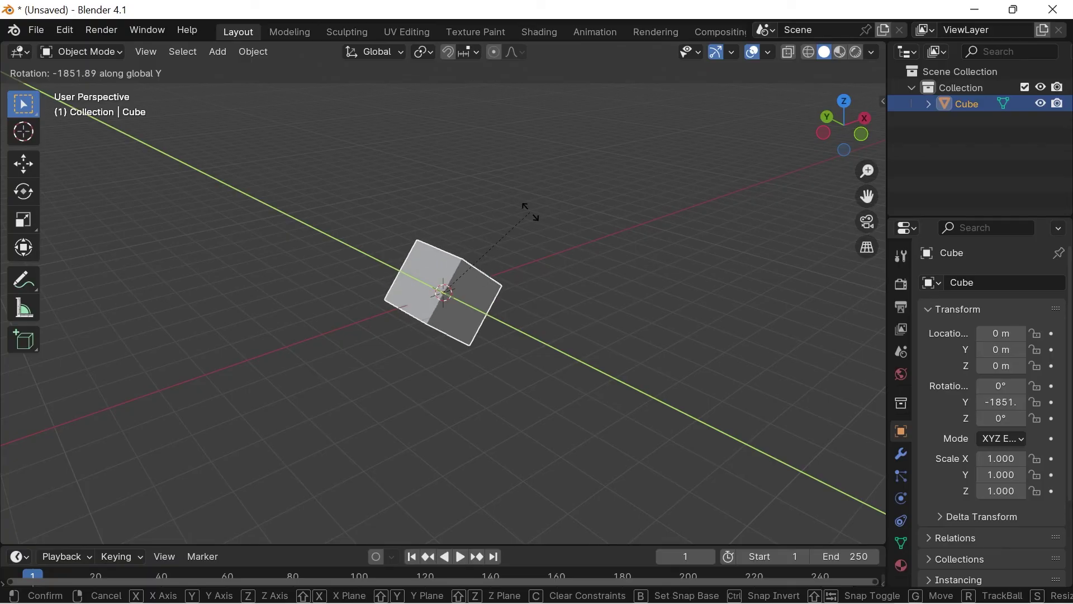
{"action": "left_click", "coordinate": [526, 220]}
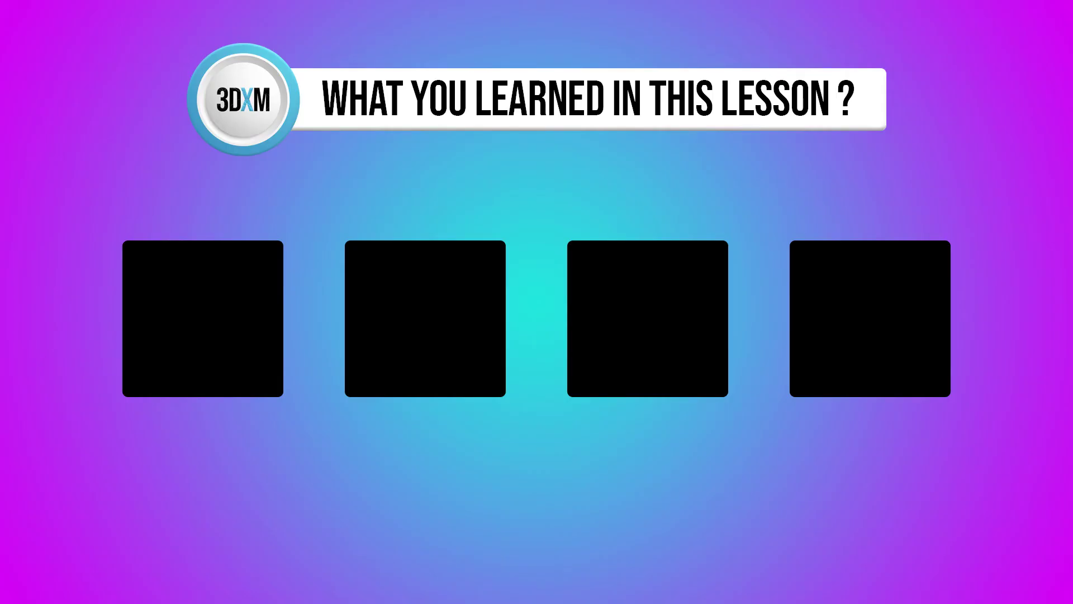